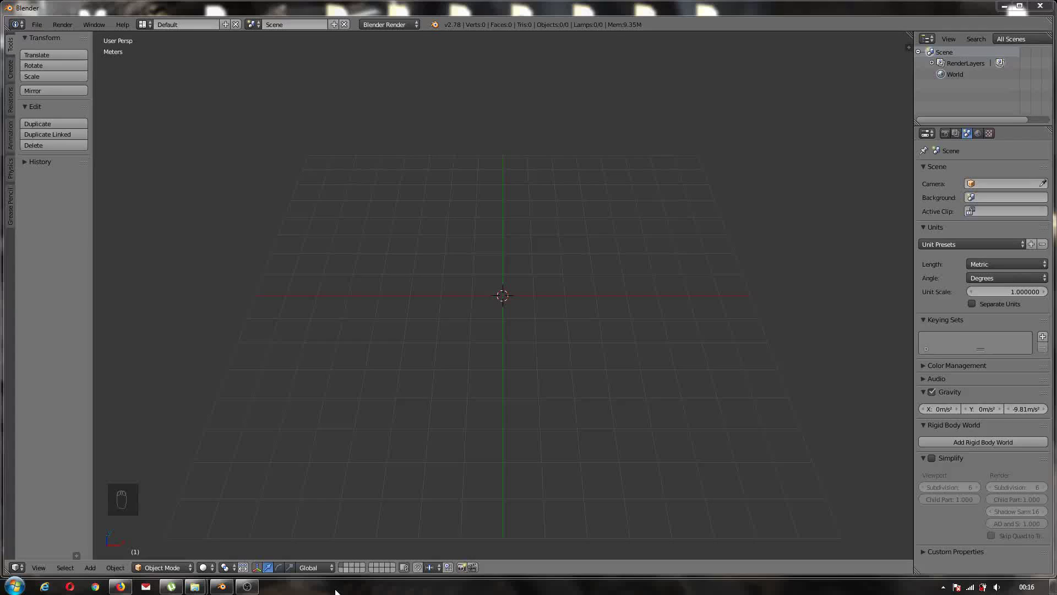
- Add a six-vertex circle mesh as a hexagon outline at the scene centre
{"action": "left_click_drag", "start_coordinate": [368, 493], "coordinate": [311, 418]}
{"action": "key", "text": "shift+a"}
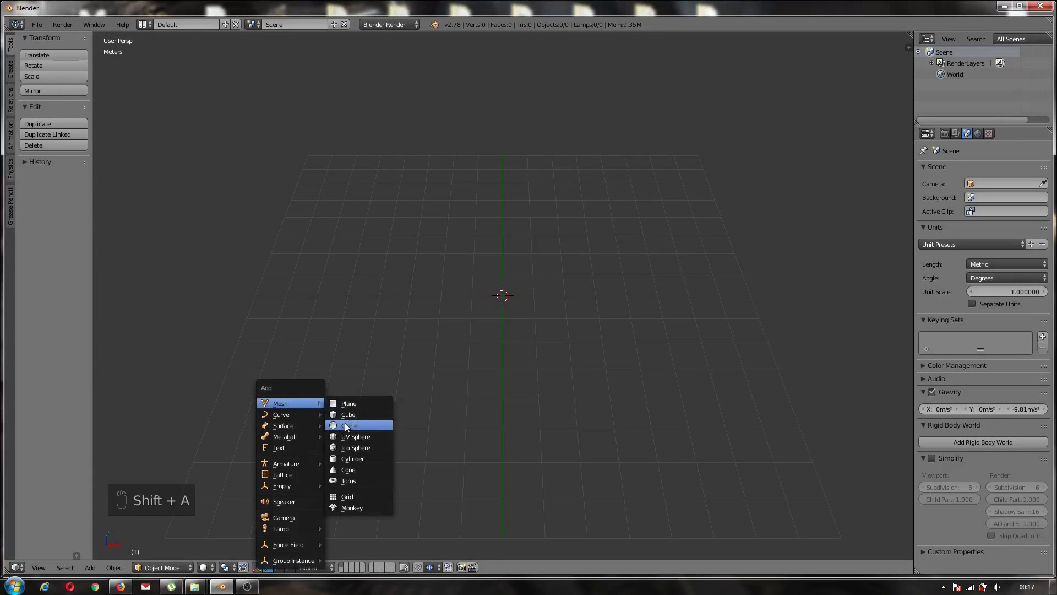
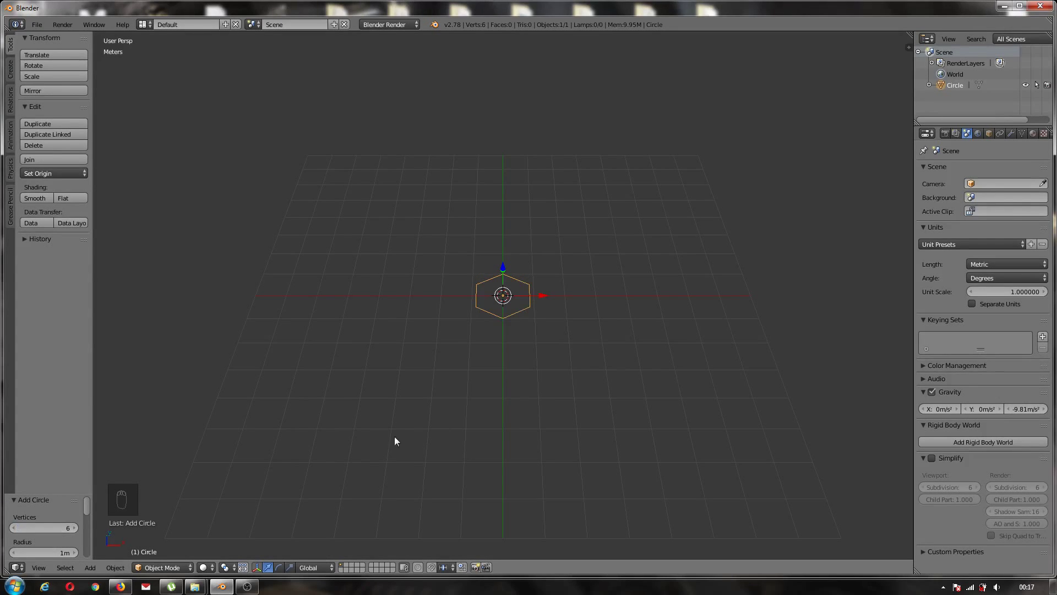
{"action": "left_click_drag", "start_coordinate": [520, 402], "coordinate": [393, 393]}
- Fill the hexagon, inset it, delete the centre face, and view the ring from top ortho
{"action": "key", "text": "Tab"}
{"action": "middle_click", "coordinate": [393, 393]}
{"action": "key", "text": "f"}
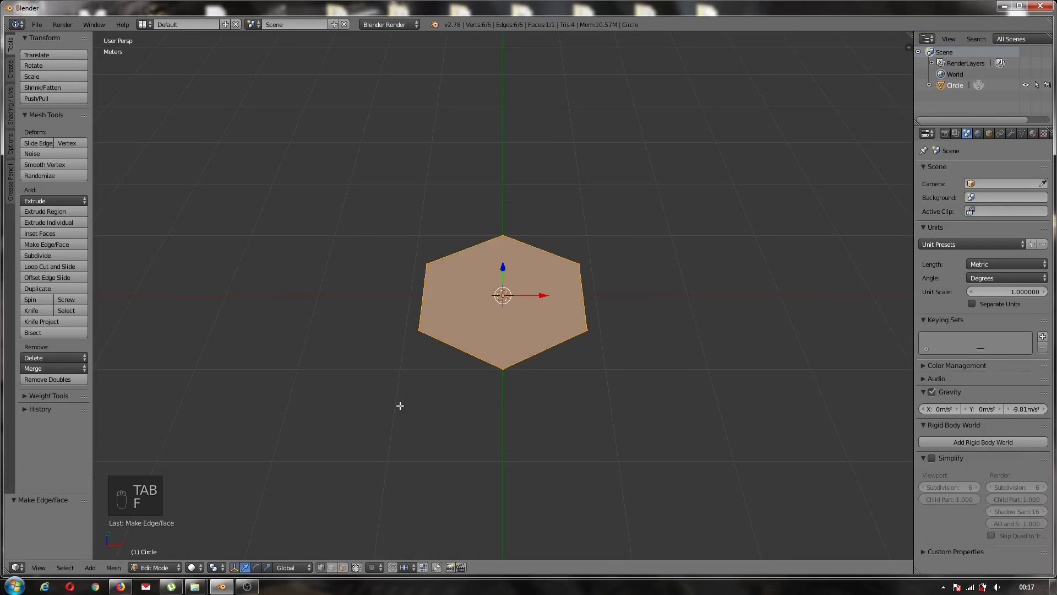
{"action": "key", "text": "i"}
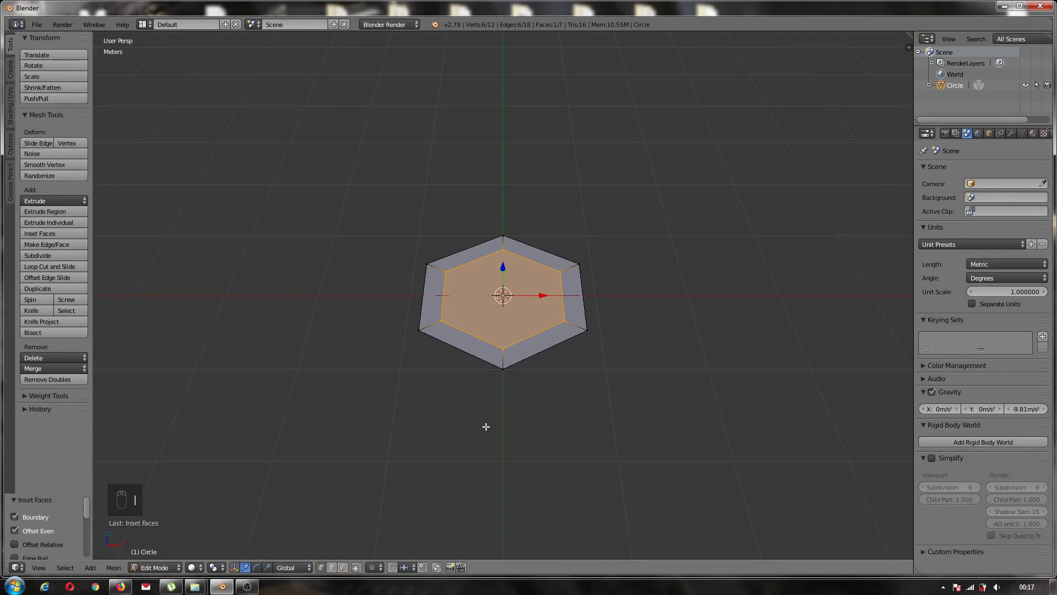
{"action": "key", "text": "x"}
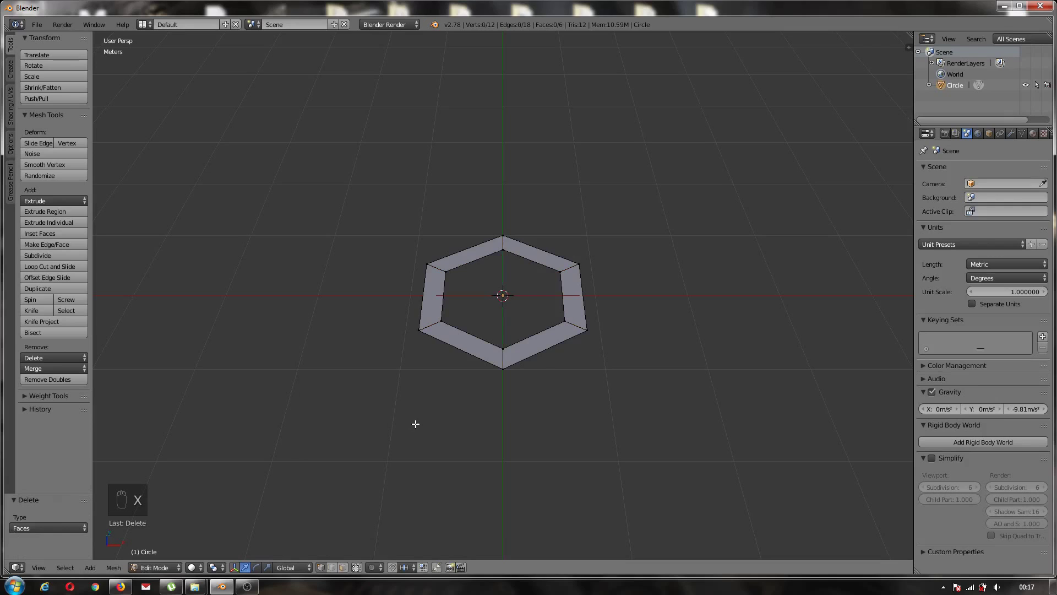
{"action": "key", "text": "KP_7"}
{"action": "key", "text": "KP_5"}
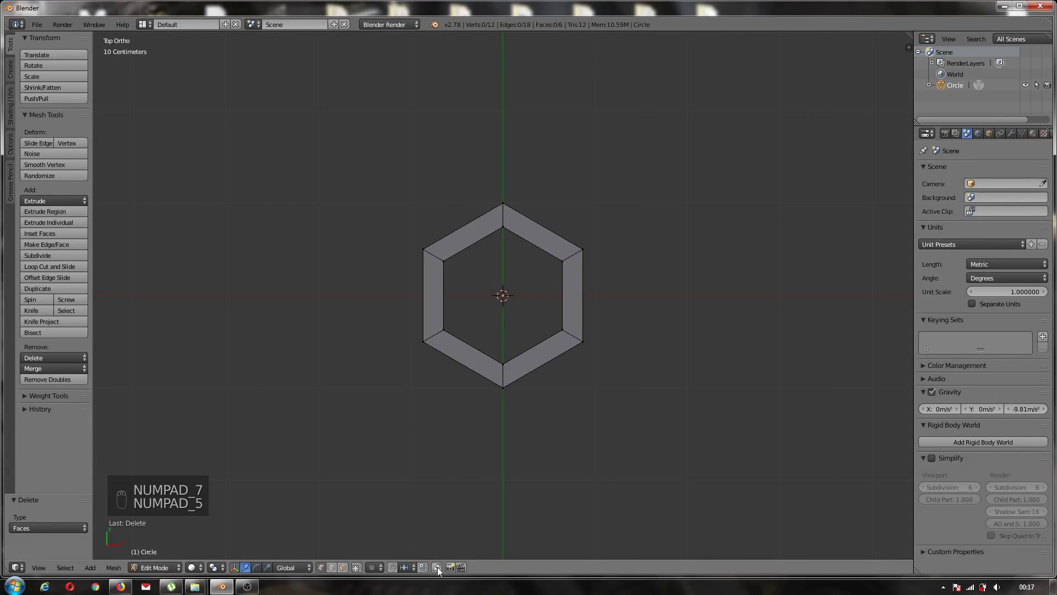
- With vertex snapping on, duplicate the ring twice and snap the copies against the original
{"action": "left_click", "coordinate": [438, 570]}
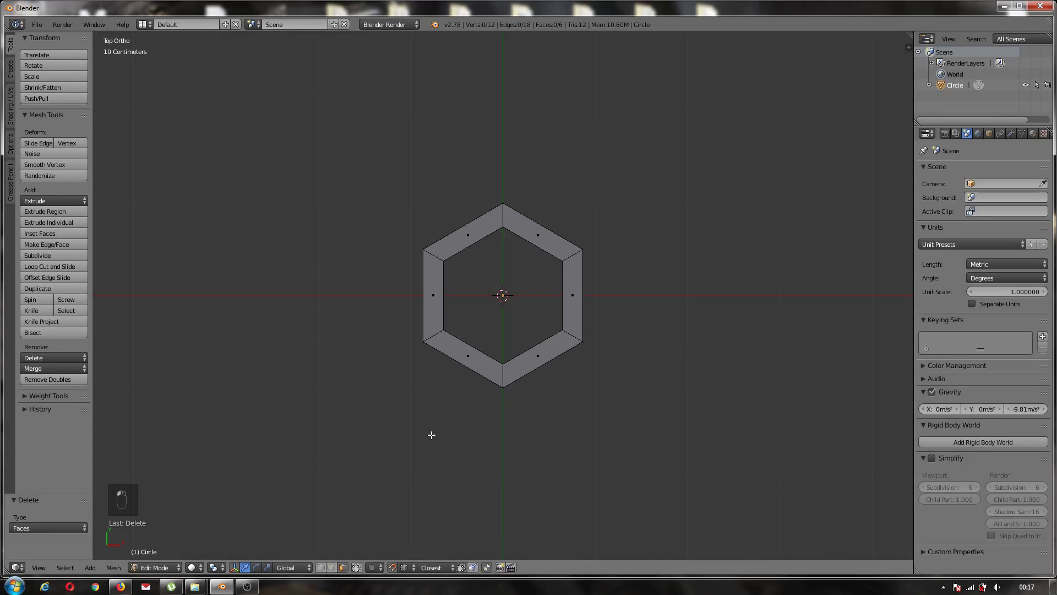
{"action": "key", "text": "a"}
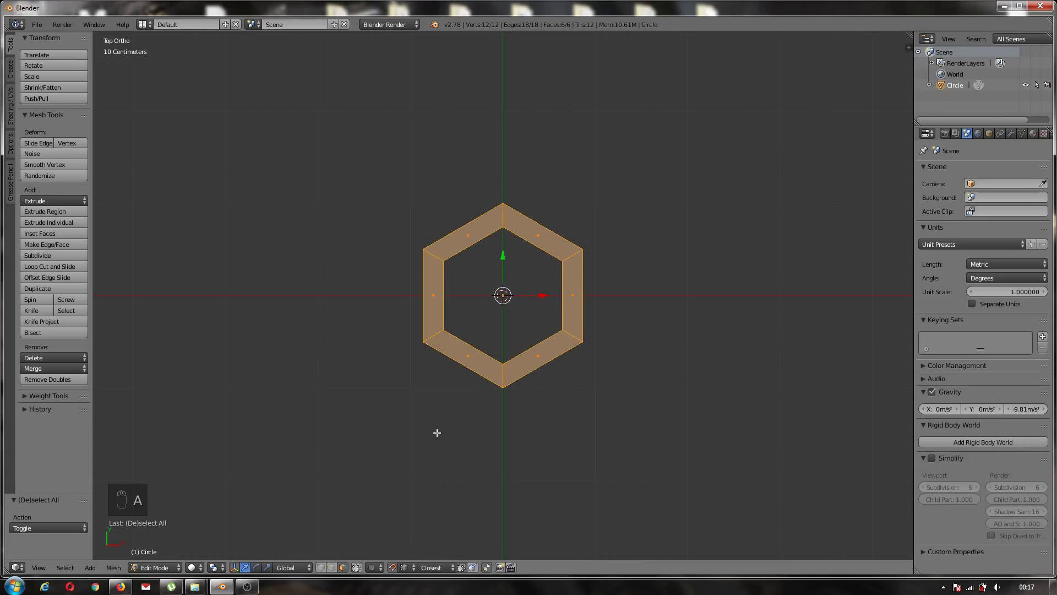
{"action": "key", "text": "shift+d"}
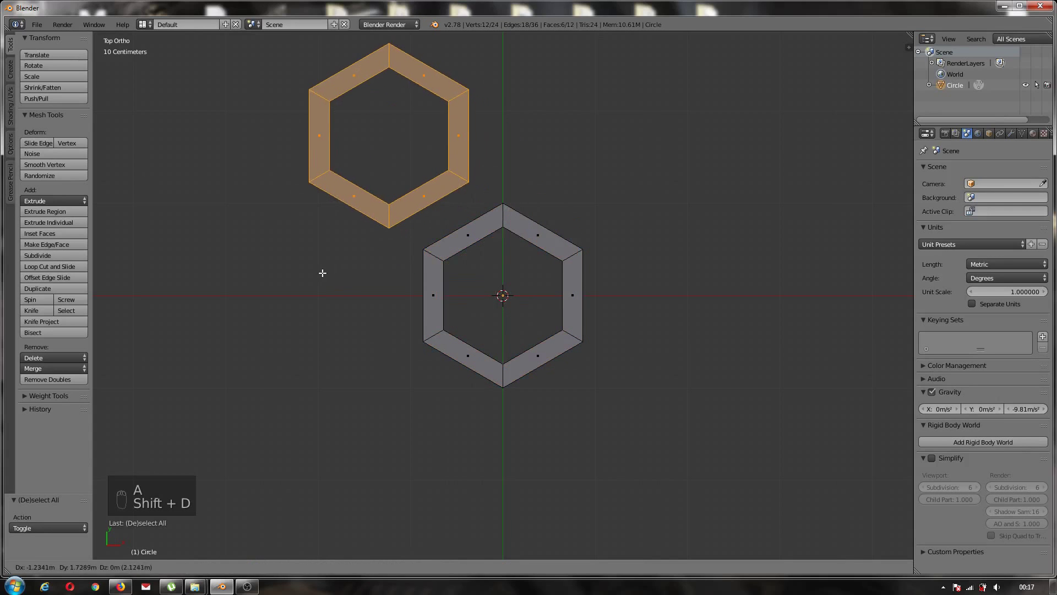
{"action": "left_click", "coordinate": [390, 110]}
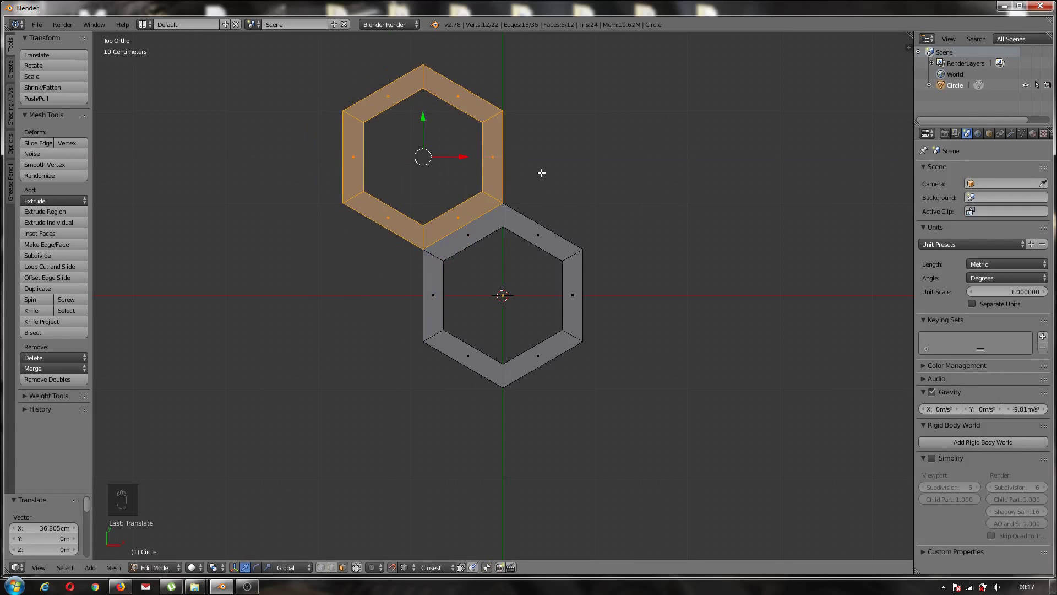
{"action": "key", "text": "shift+d"}
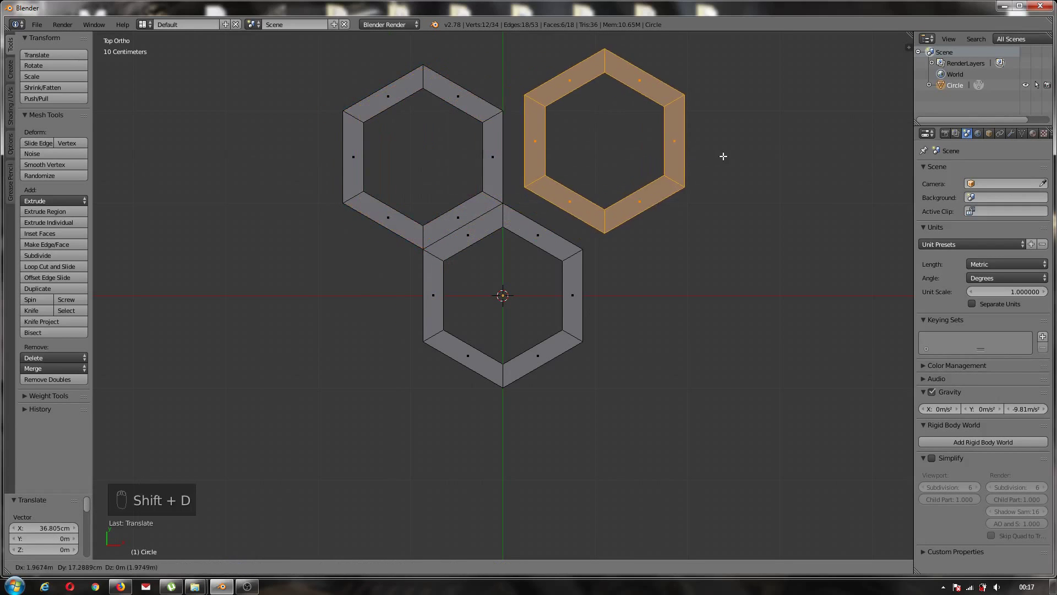
{"action": "left_click", "coordinate": [606, 113]}
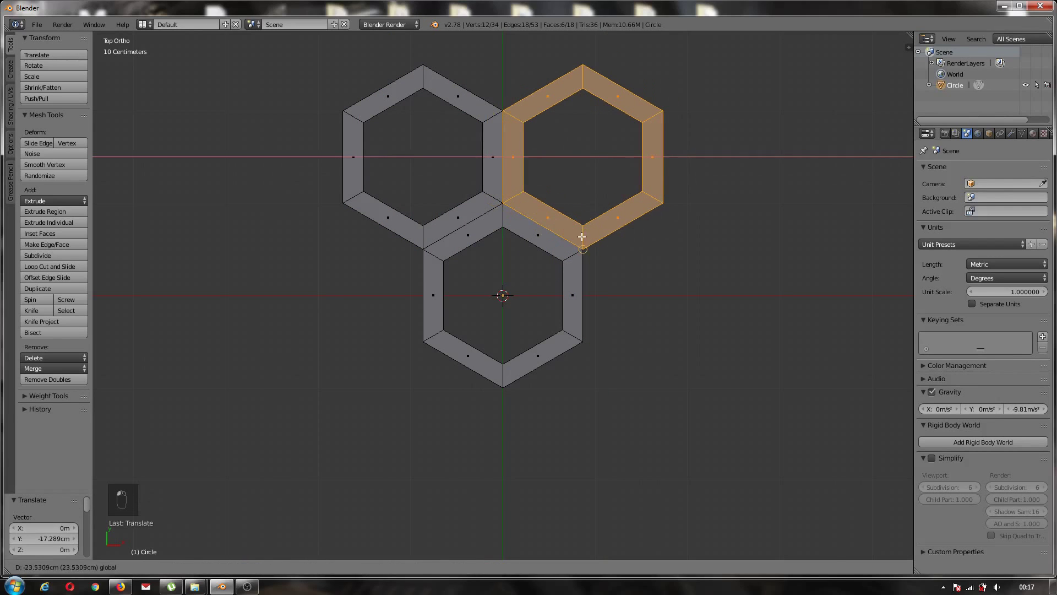
{"action": "left_click_drag", "start_coordinate": [583, 226], "coordinate": [529, 106]}
- Duplicate a fourth ring and snap it on top of the pair to complete the cluster
{"action": "key", "text": "shift+d"}
{"action": "left_click", "coordinate": [499, 121]}
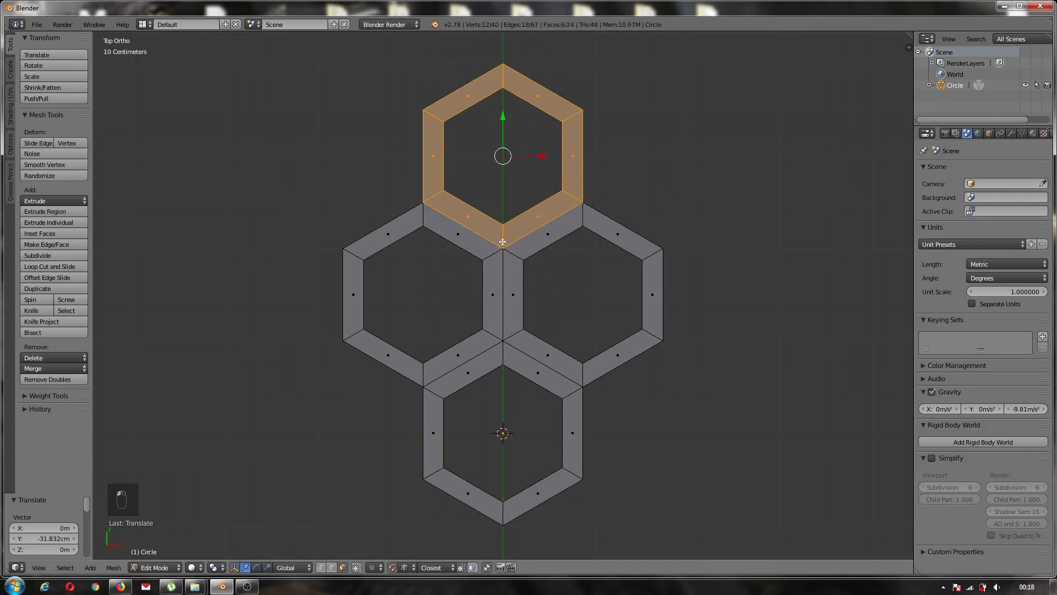
{"action": "key", "text": "a"}
{"action": "left_click", "coordinate": [339, 578]}
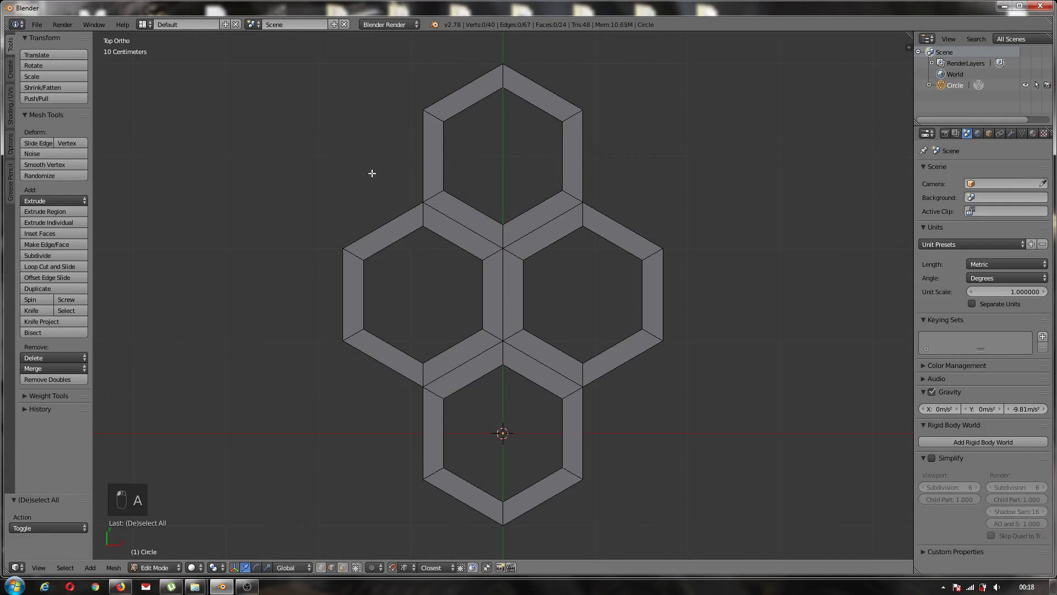
- Box-select the vertical edges of the top and bottom rings and subdivide them
{"action": "key", "text": "b"}
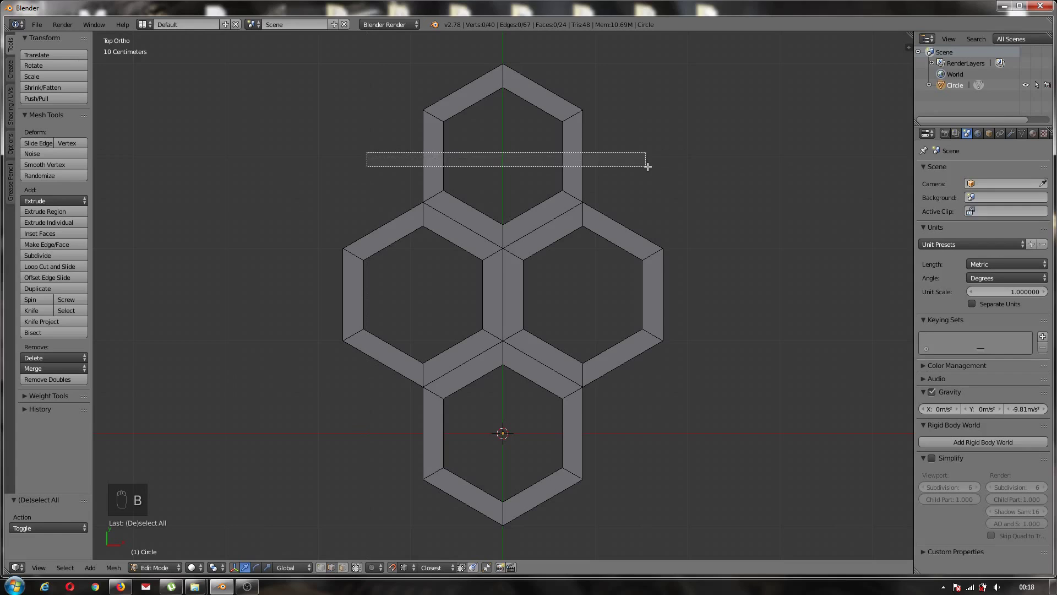
{"action": "key", "text": "b"}
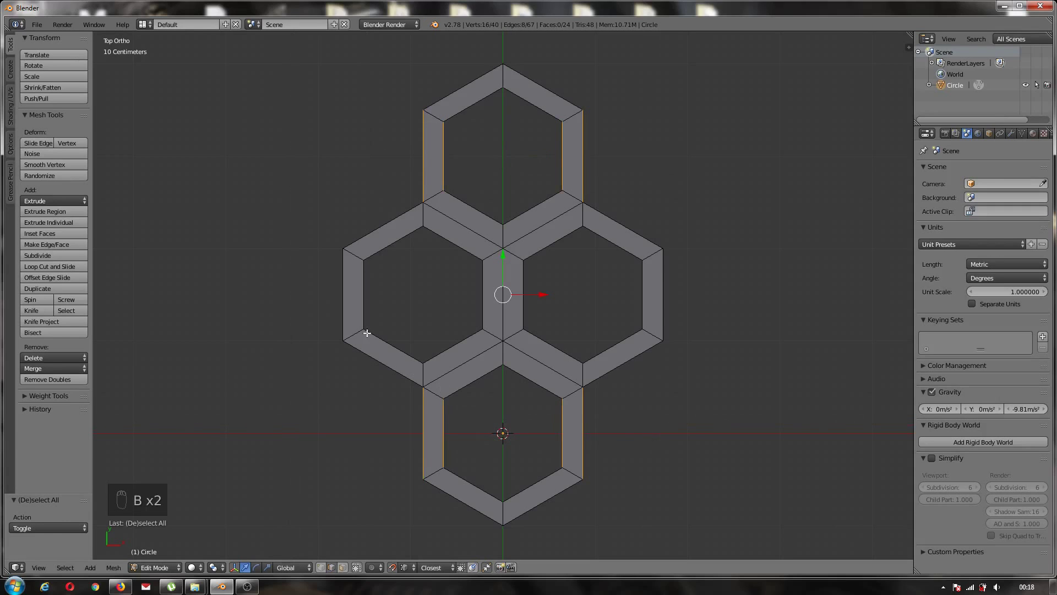
{"action": "key", "text": "w"}
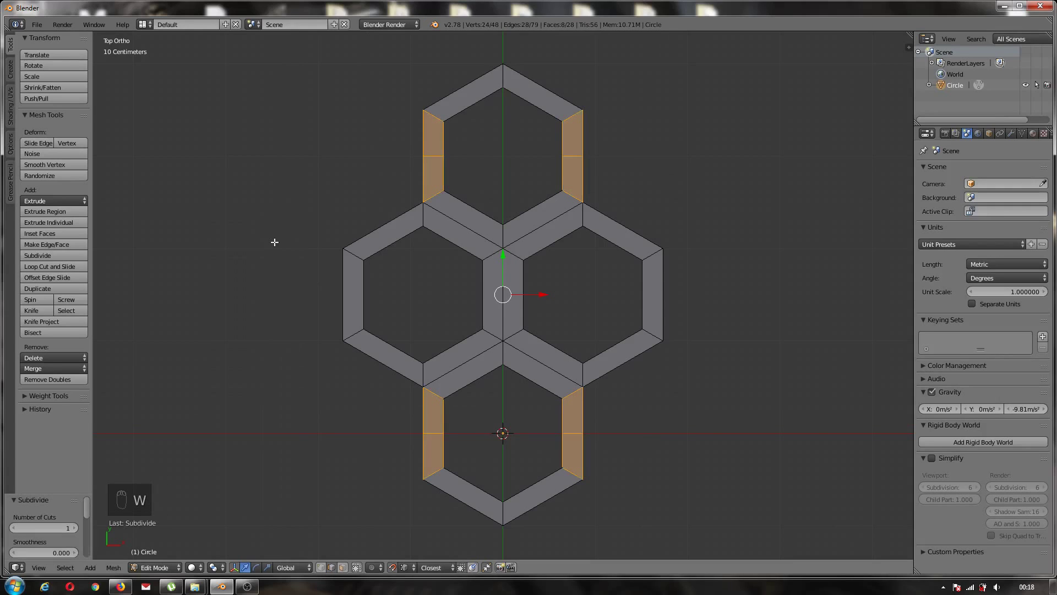
{"action": "key", "text": "a"}
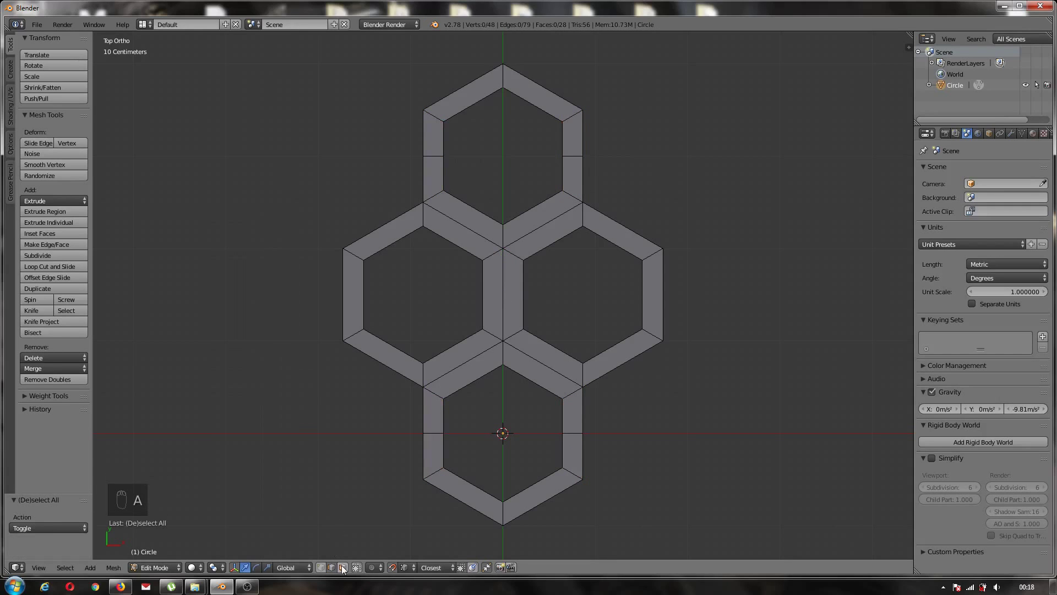
- In face mode select the outer half of each ring and delete those faces, leaving the X-shaped segment
{"action": "left_click", "coordinate": [343, 569]}
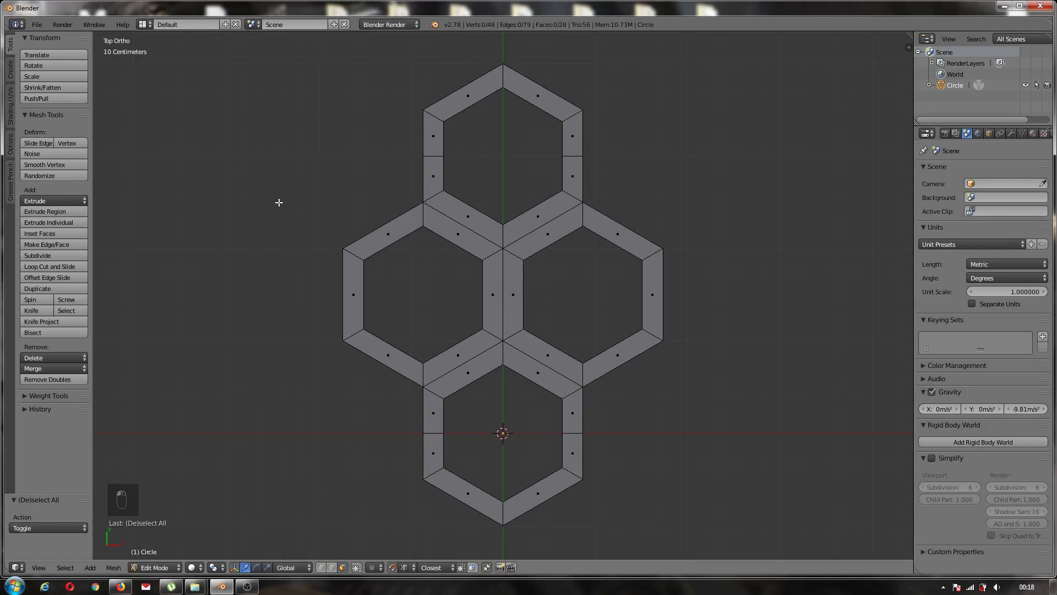
{"action": "key", "text": "b"}
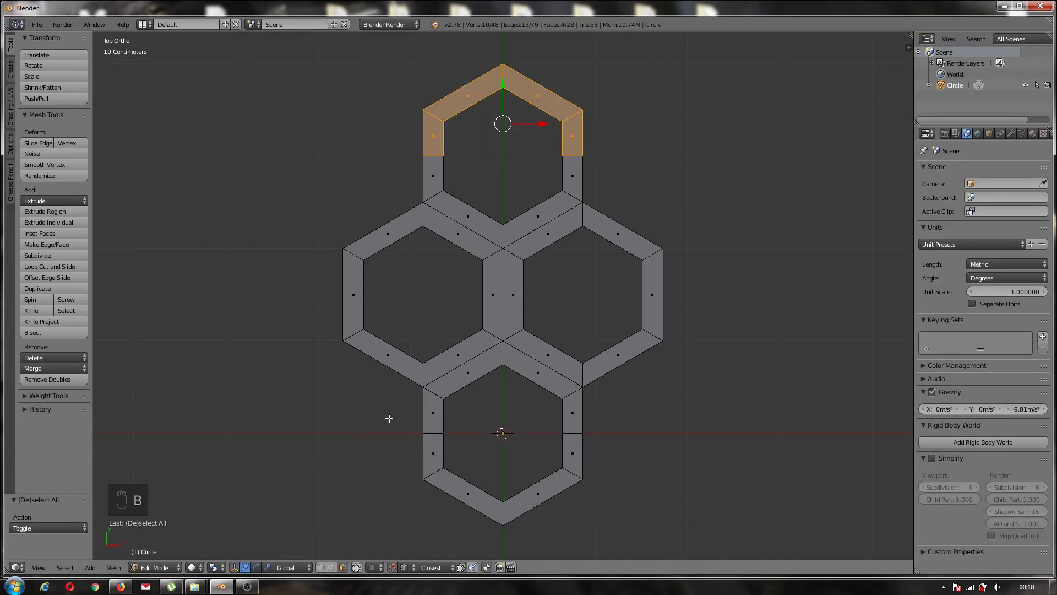
{"action": "key", "text": "b"}
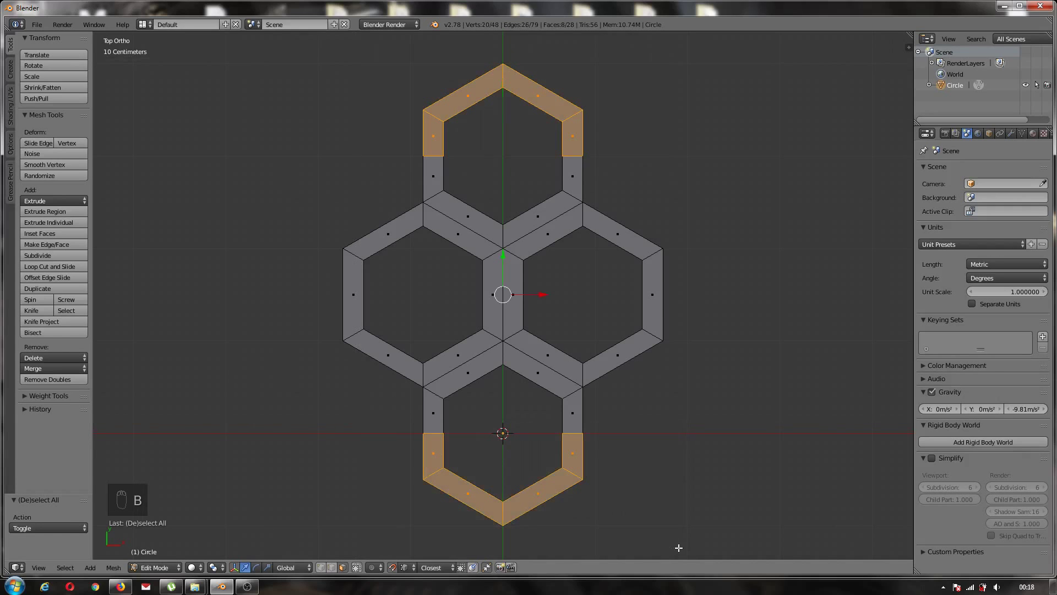
{"action": "key", "text": "b"}
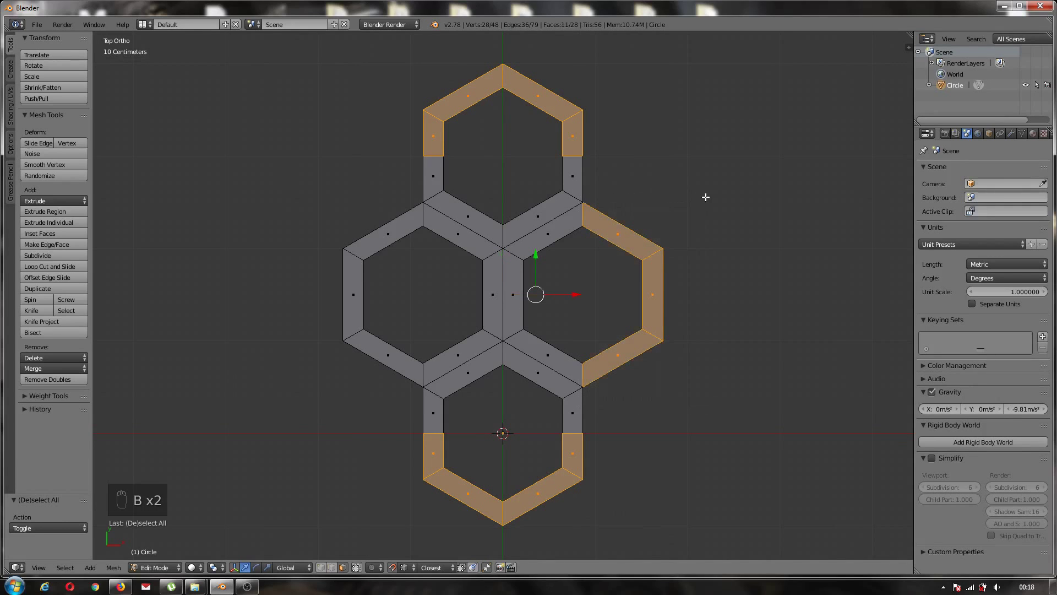
{"action": "key", "text": "b"}
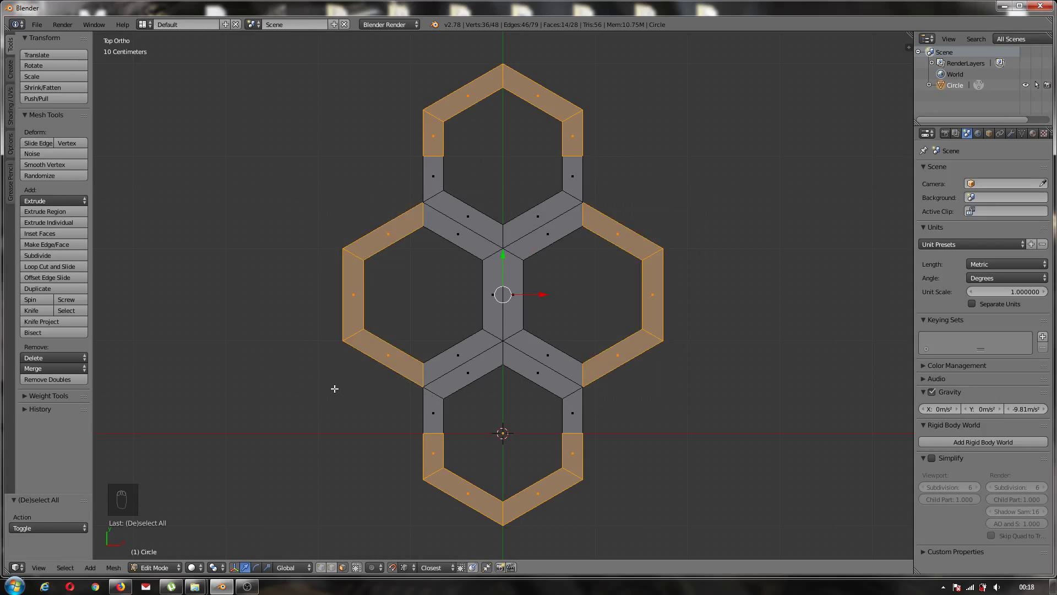
{"action": "key", "text": "x"}
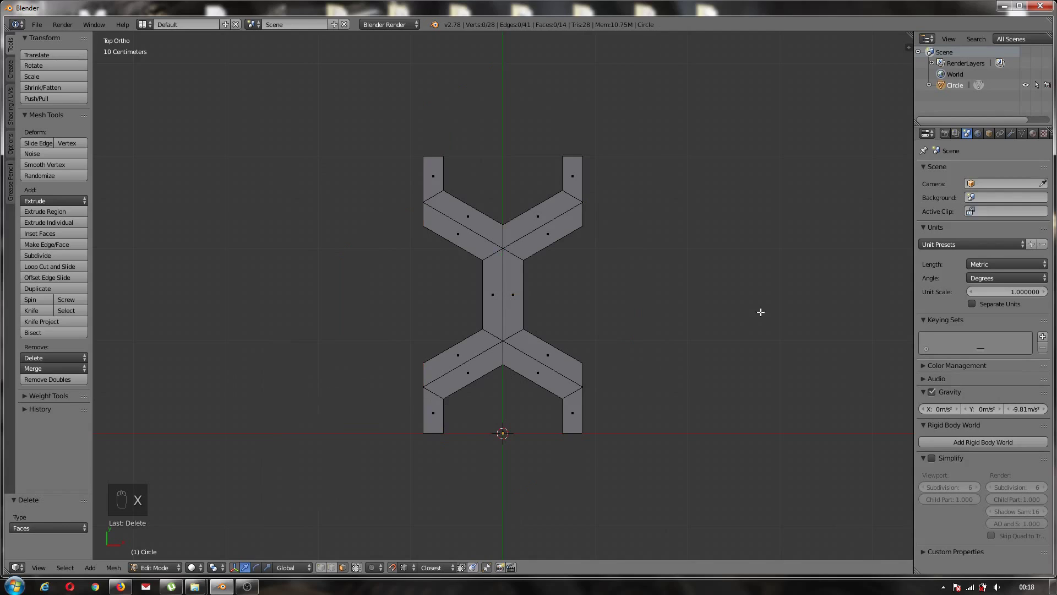
- Set the array modifiers' offsets so the segment repeats into a honeycomb grid, then frame it all
{"action": "left_click_drag", "start_coordinate": [1015, 137], "coordinate": [841, 191]}
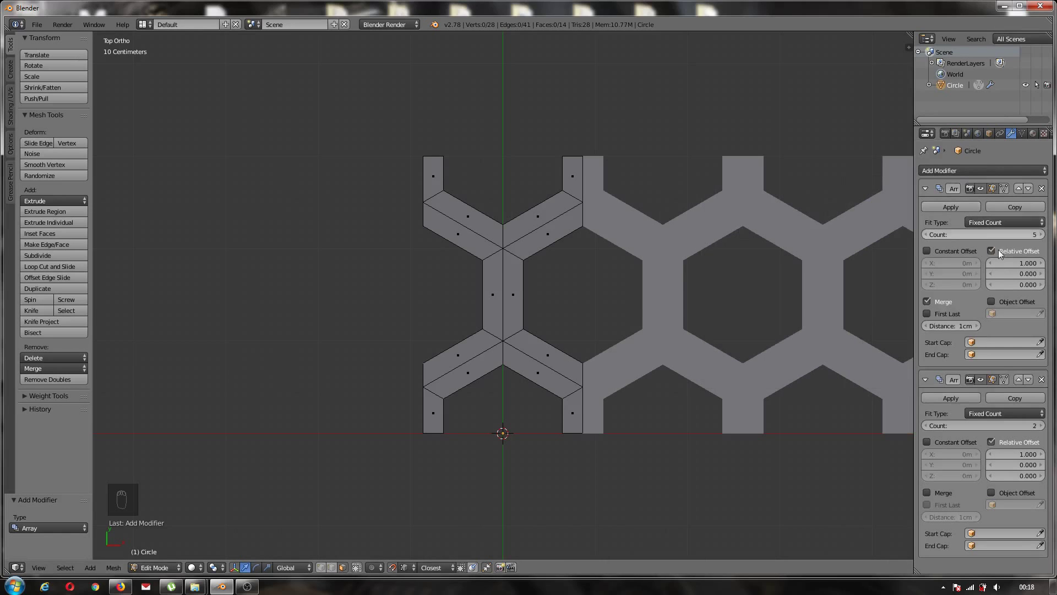
{"action": "left_click", "coordinate": [1041, 428]}
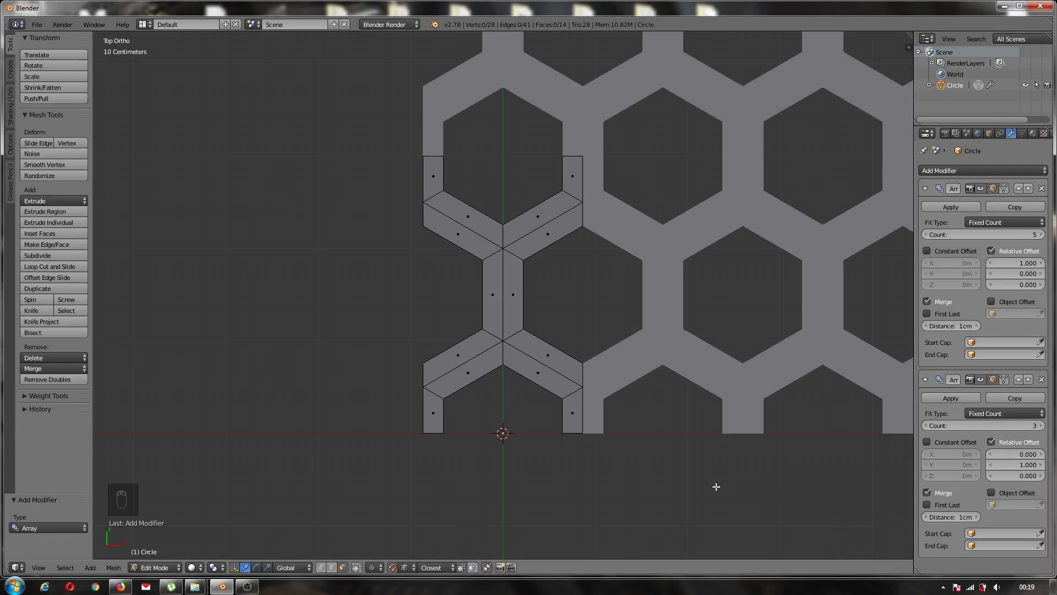
{"action": "key", "text": "Tab"}
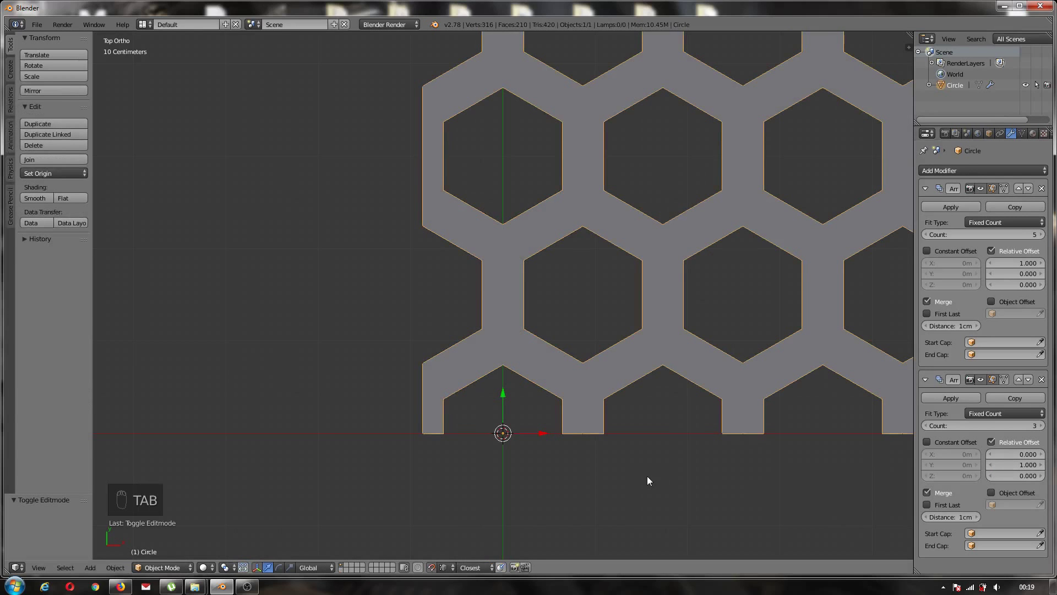
{"action": "key", "text": "KP_Decimal"}
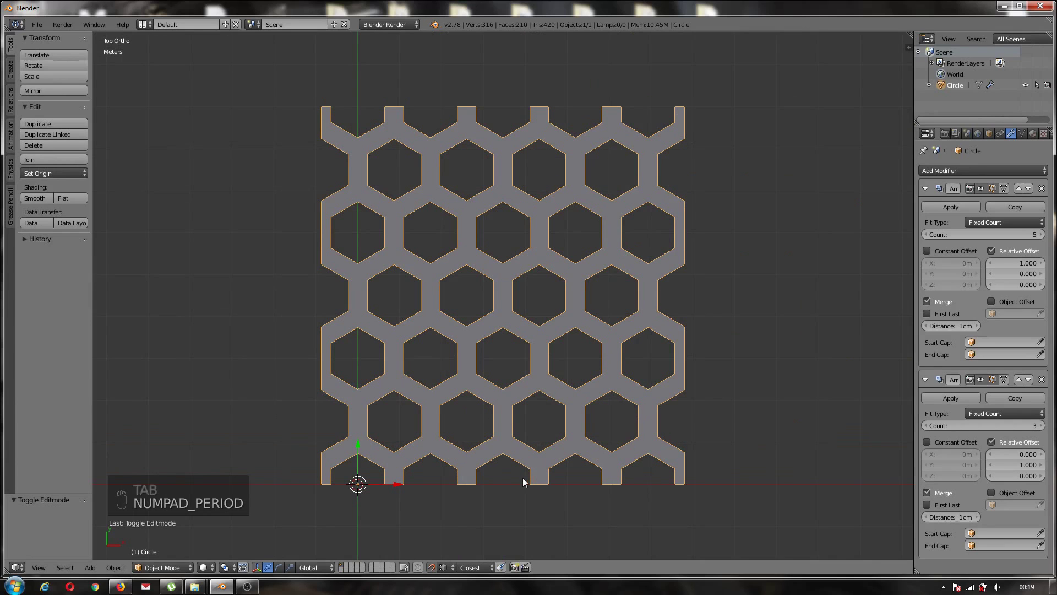
- Raise the grid about 1.7 m along Z and inspect it in perspective view
{"action": "left_click_drag", "start_coordinate": [520, 498], "coordinate": [538, 417]}
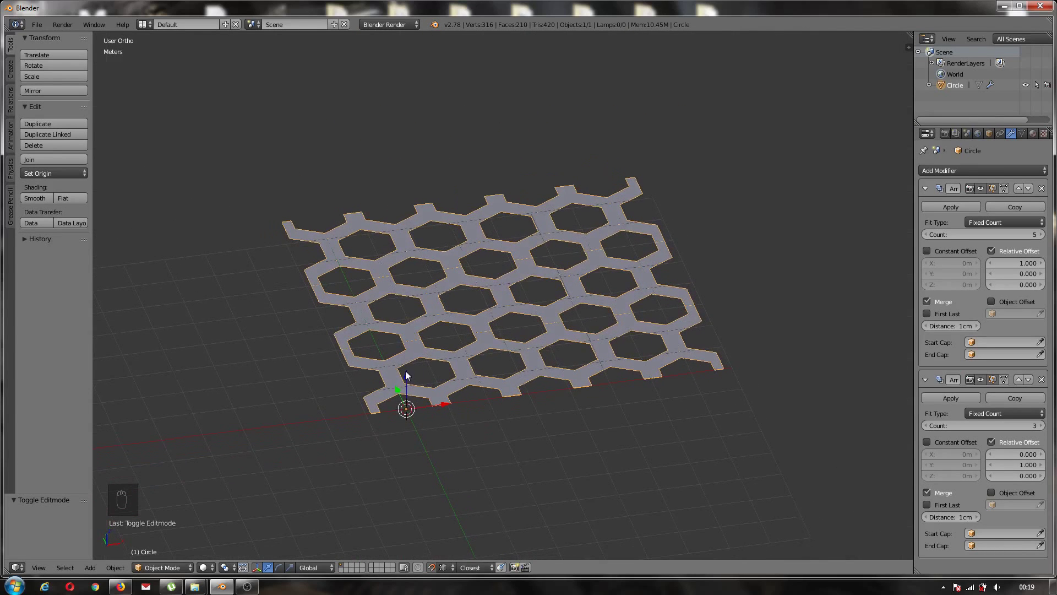
{"action": "left_click", "coordinate": [408, 378]}
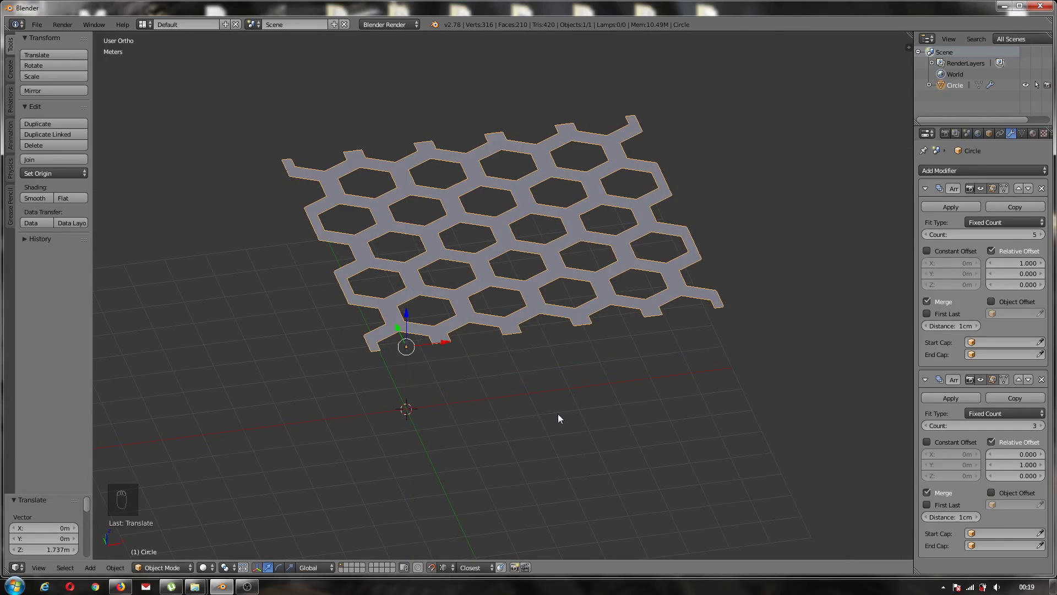
{"action": "key", "text": "KP_5"}
{"action": "left_click_drag", "start_coordinate": [438, 418], "coordinate": [480, 414]}
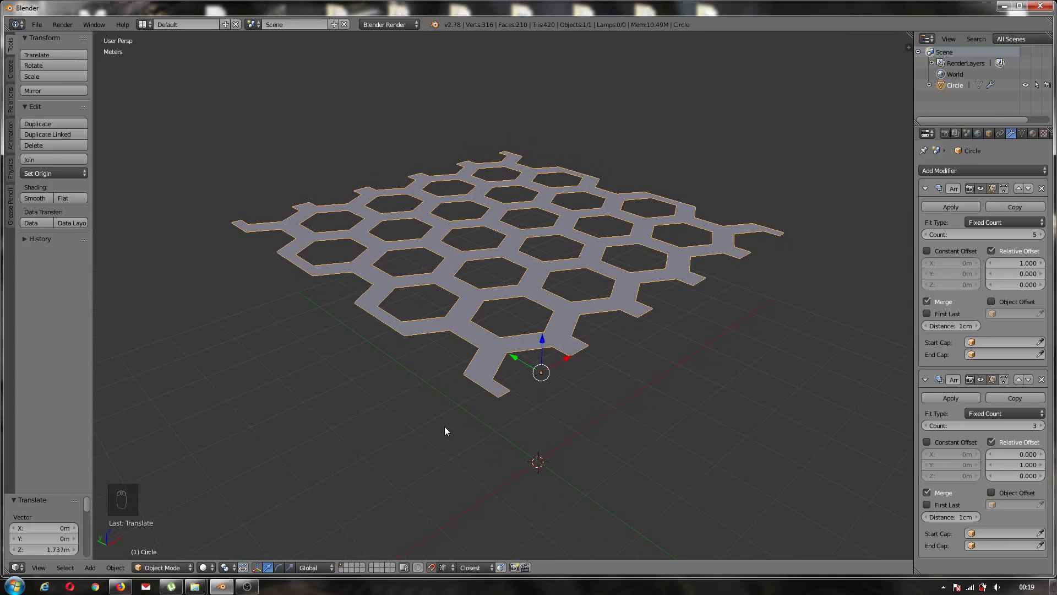
- Enter edit mode on the segment and clear the selection
{"action": "key", "text": "Tab"}
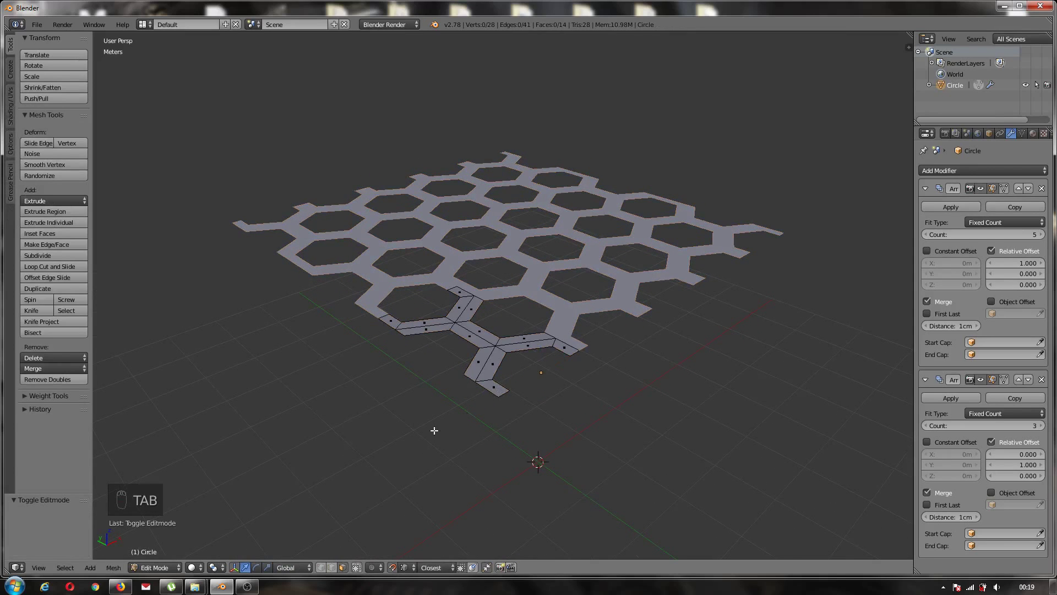
{"action": "left_click", "coordinate": [331, 572]}
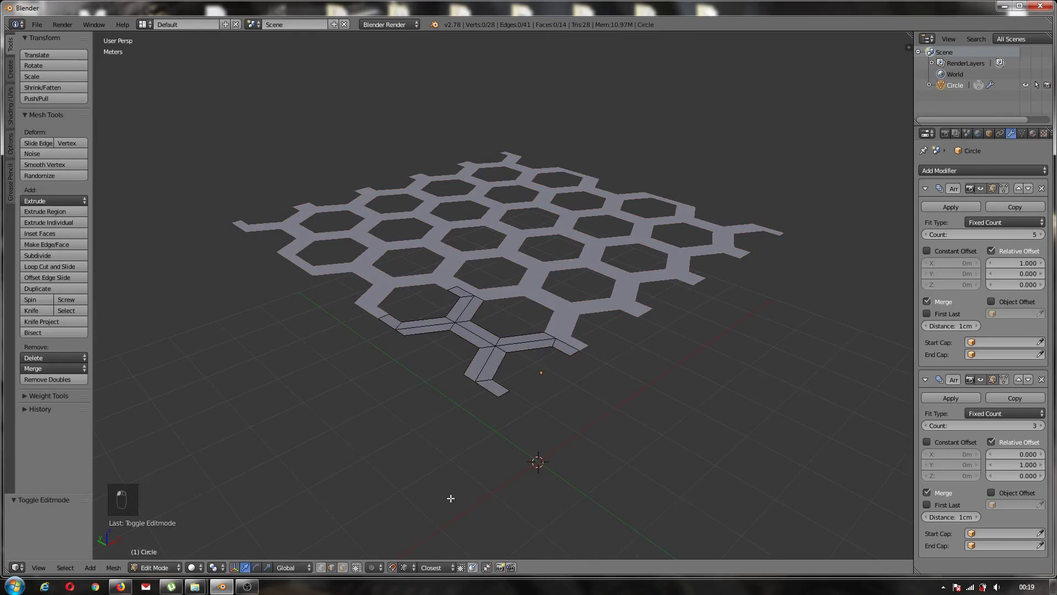
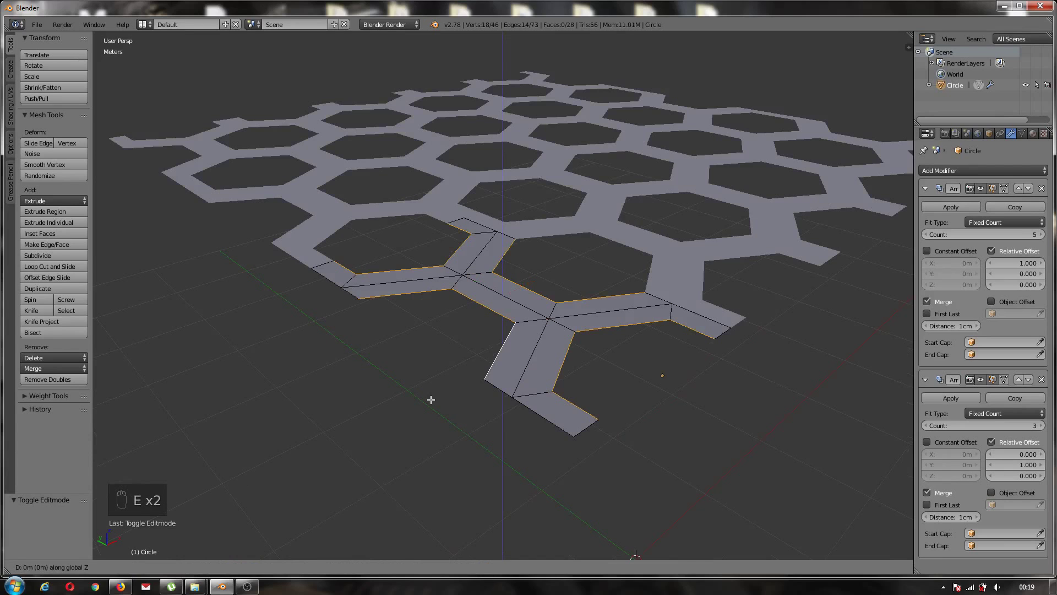
- Extrude the bottom edges again to start the base slab
{"action": "key", "text": "e"}
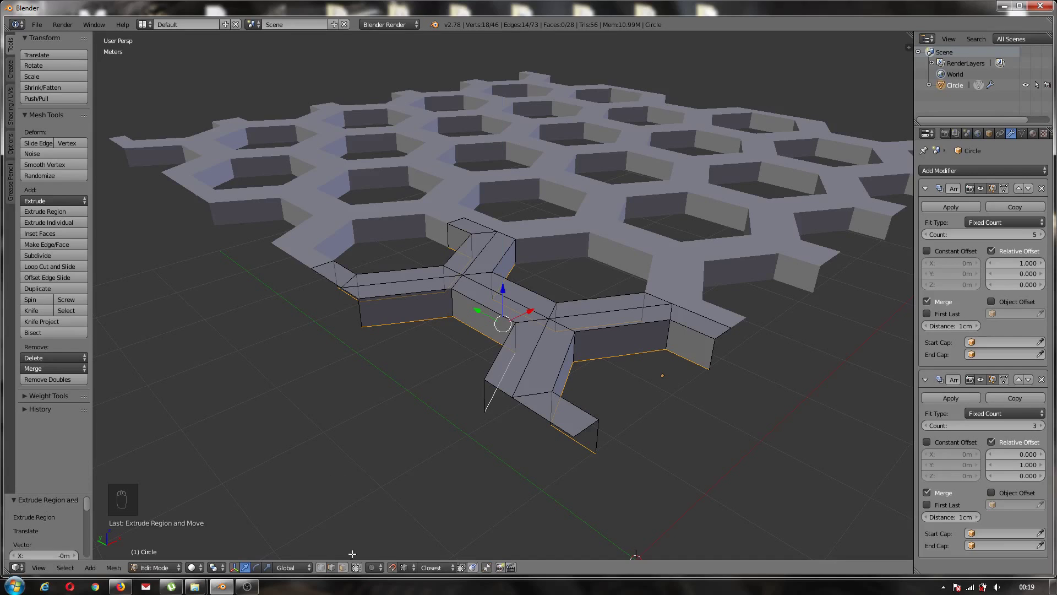
{"action": "left_click", "coordinate": [359, 569]}
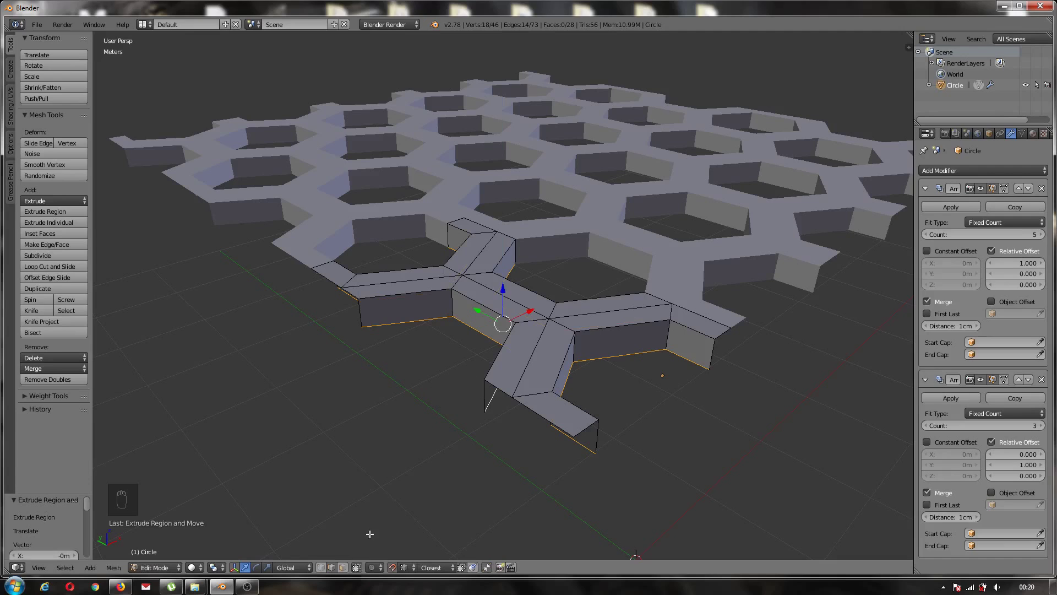
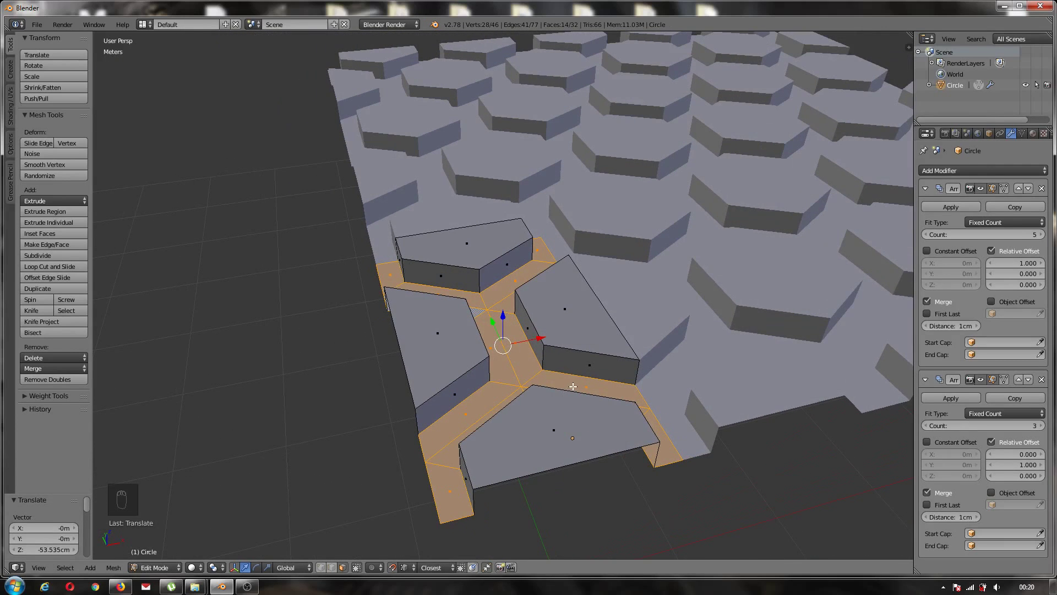
- Leave edit mode and apply both Array modifiers, then frame the whole panel
{"action": "key", "text": "a"}
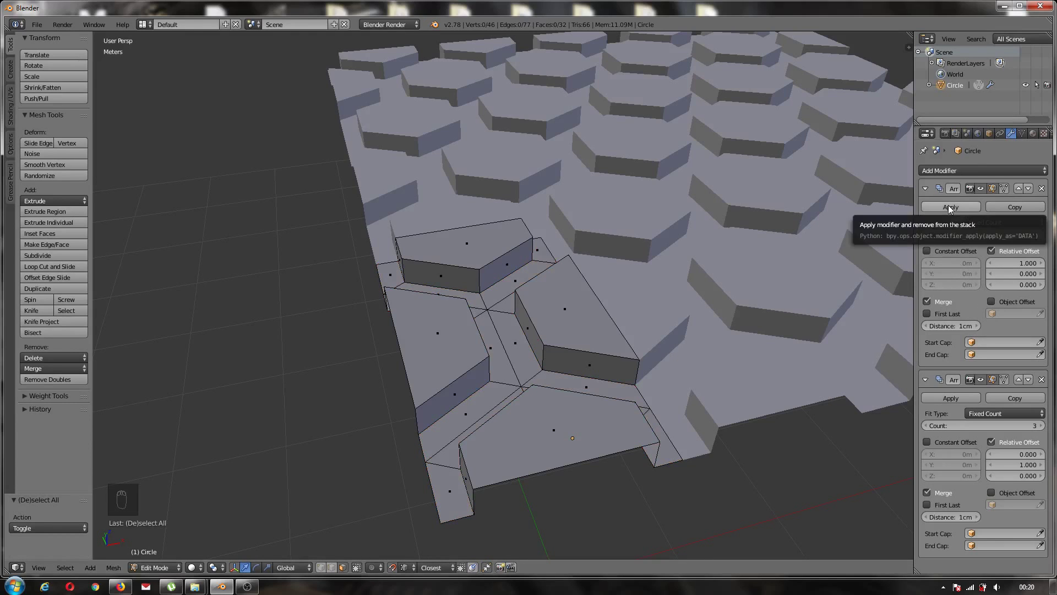
{"action": "left_click", "coordinate": [950, 209]}
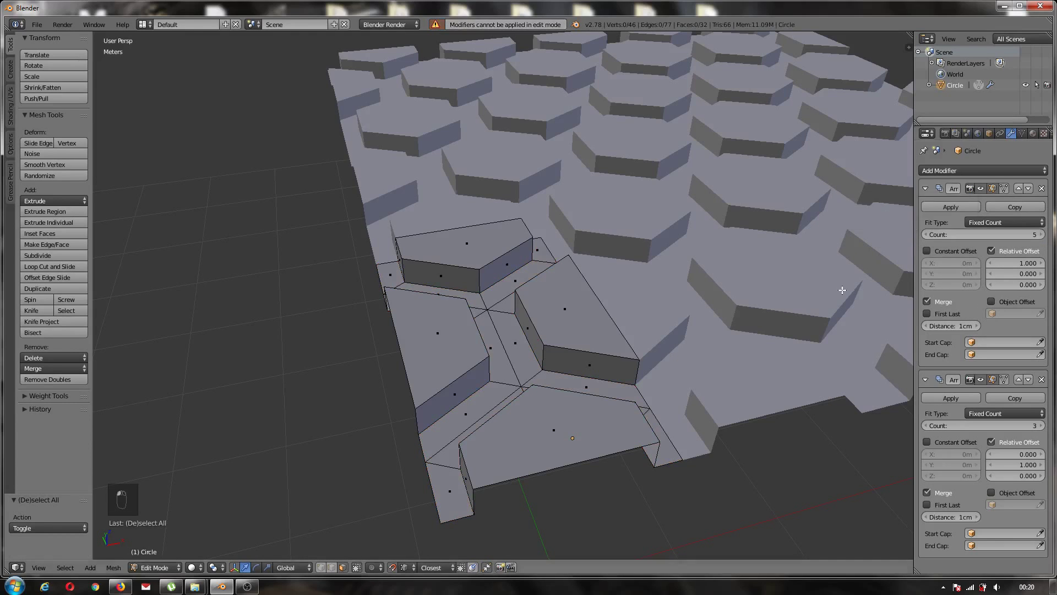
{"action": "key", "text": "Tab"}
{"action": "left_click", "coordinate": [952, 212]}
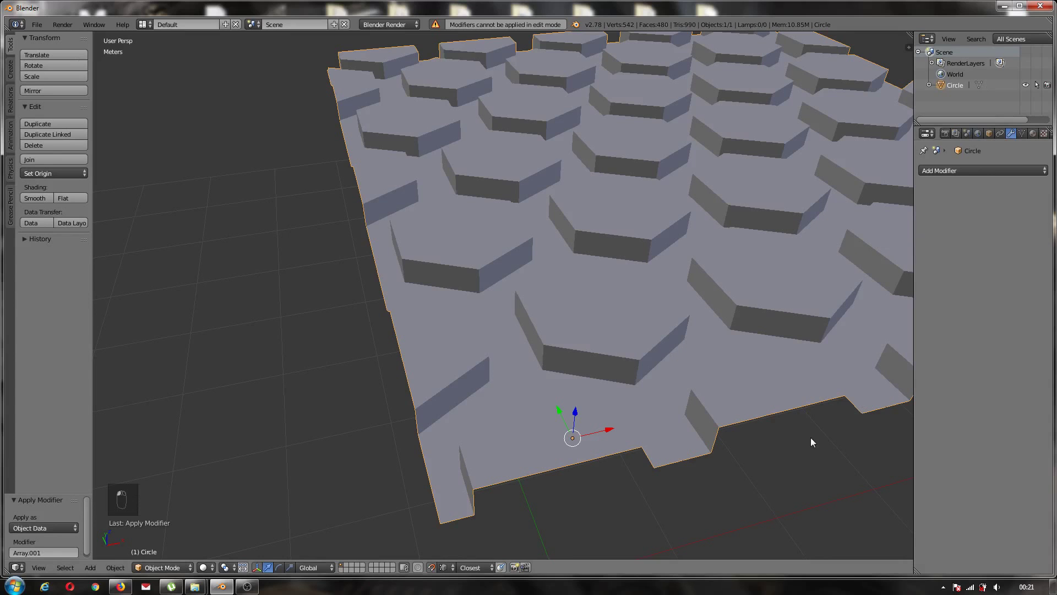
{"action": "key", "text": "KP_Decimal"}
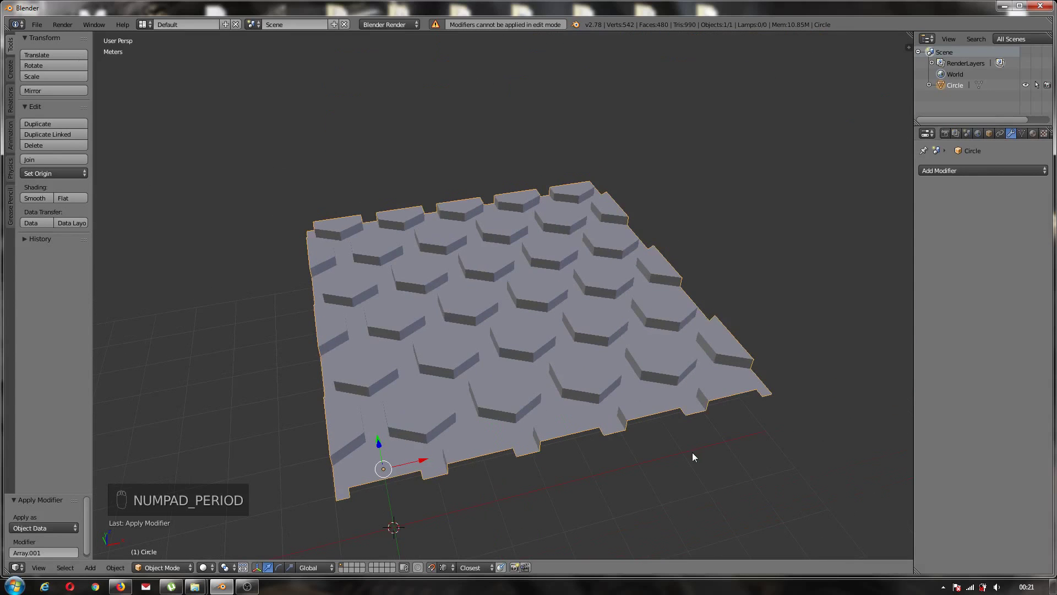
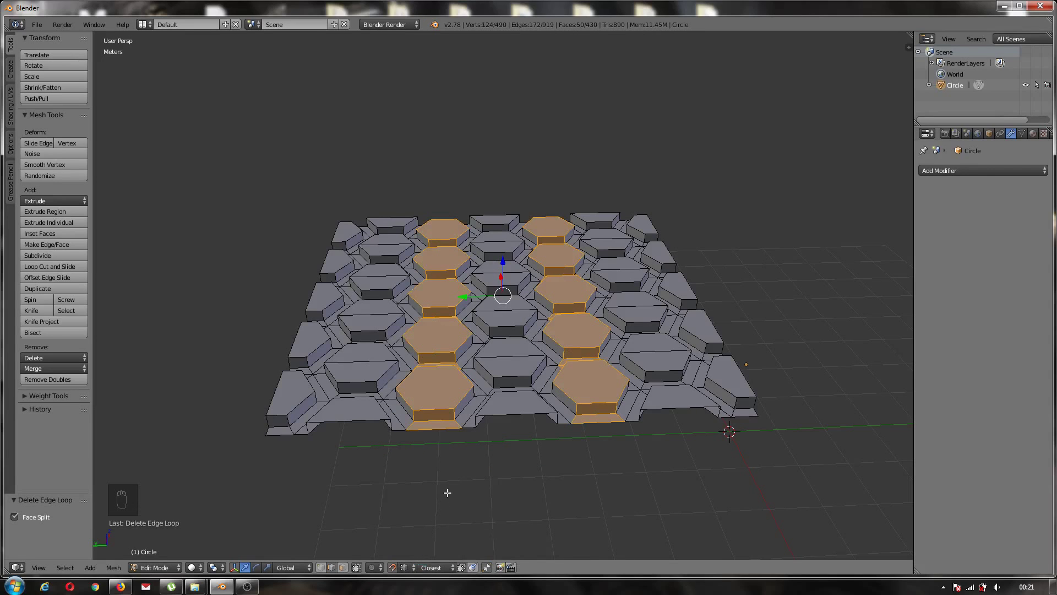
- Clear the selection after dissolving the stray edge loops
{"action": "key", "text": "a"}
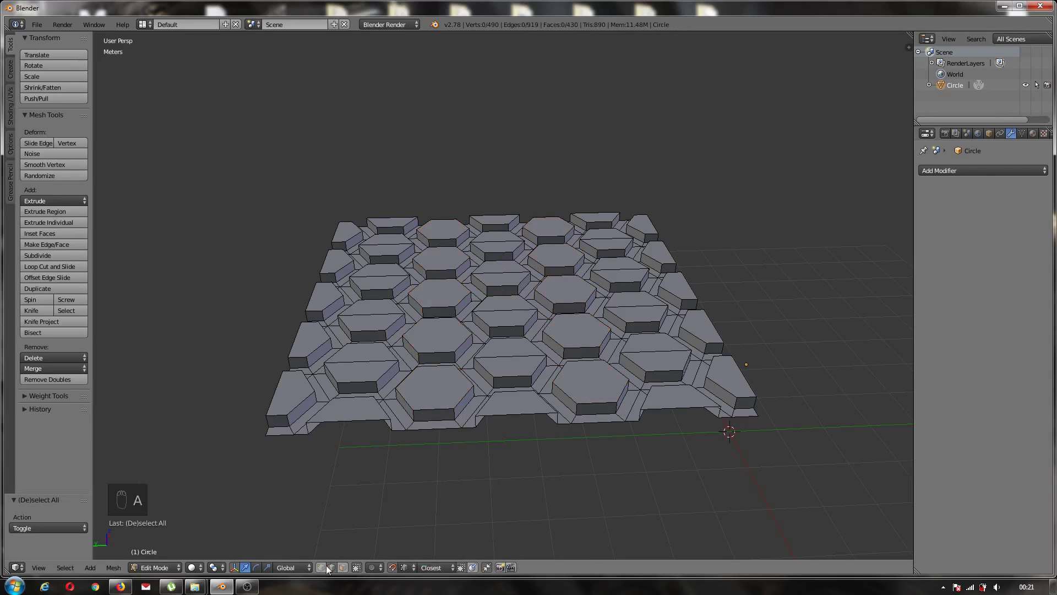
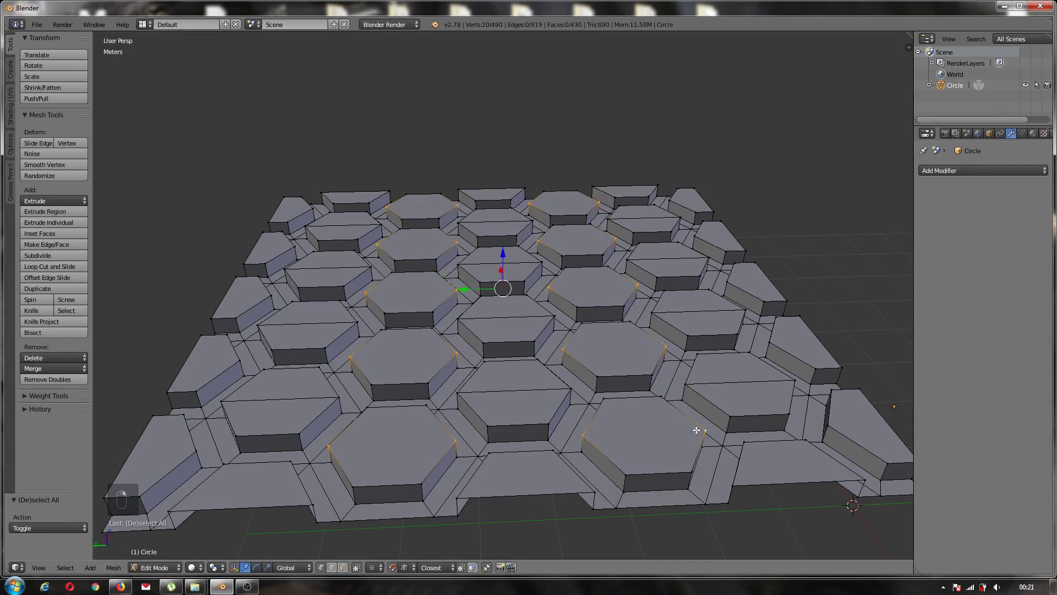
- Join opposite corner vertices across the plate tops, deselect, and return to object mode
{"action": "right_click", "coordinate": [183, 523]}
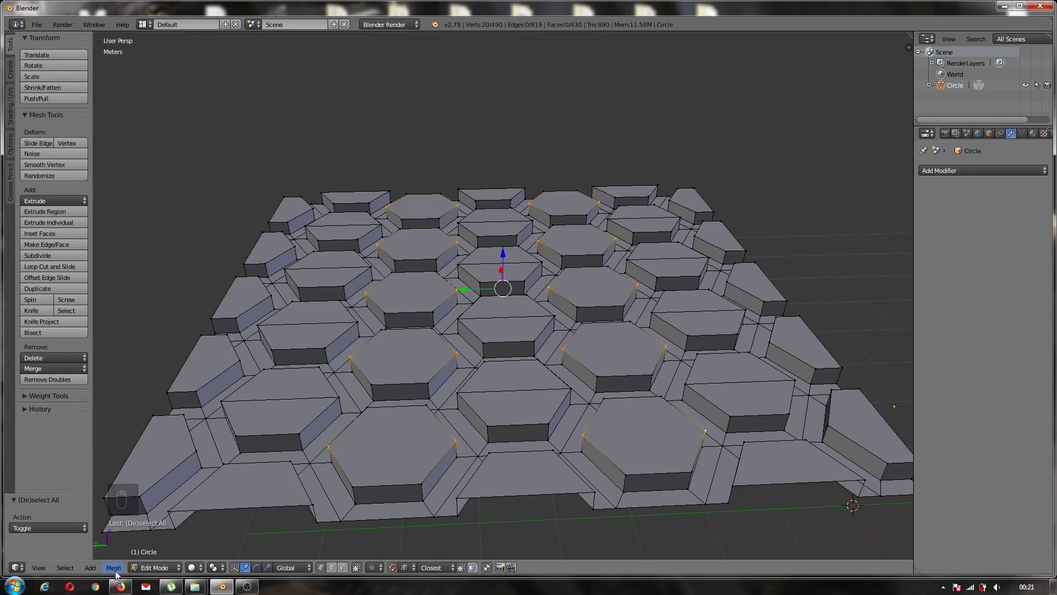
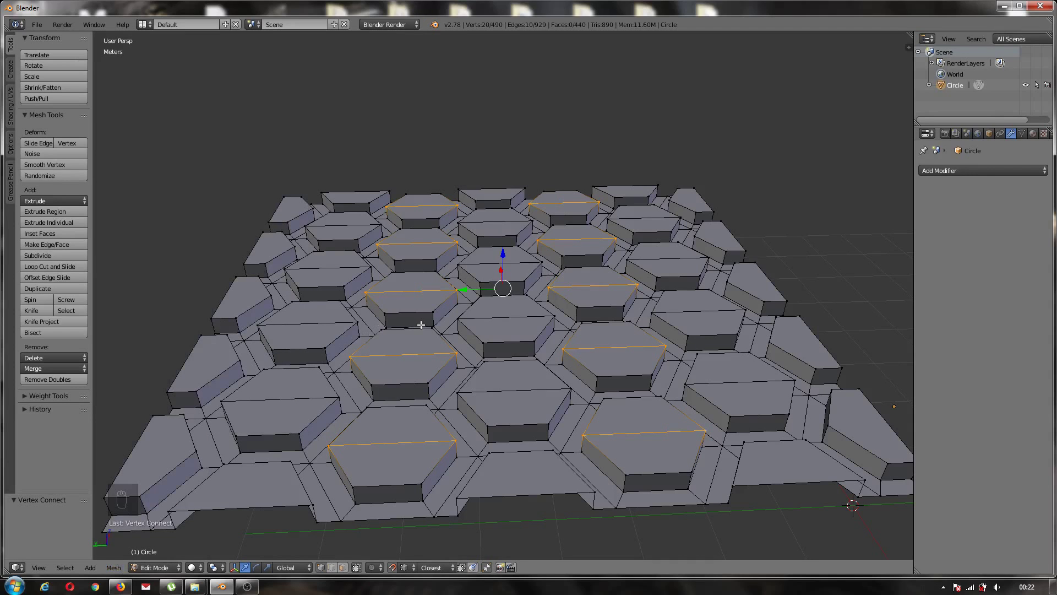
{"action": "key", "text": "a"}
{"action": "left_click_drag", "start_coordinate": [449, 326], "coordinate": [428, 336]}
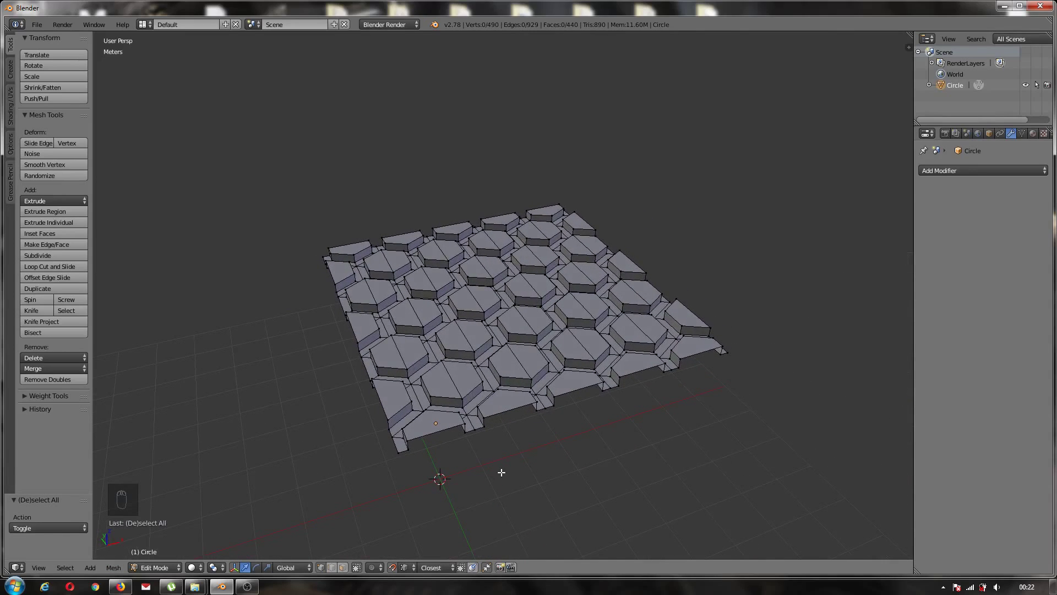
{"action": "key", "text": "Tab"}
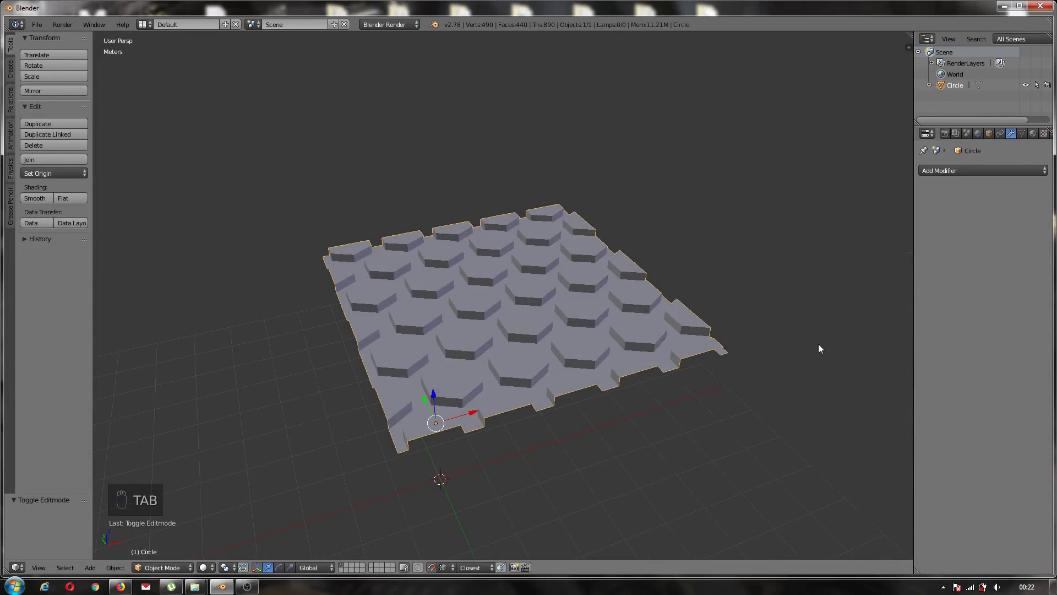
- Add a Bevel modifier with 3 cm width, limited to edges by a 30° angle
{"action": "left_click", "coordinate": [939, 175]}
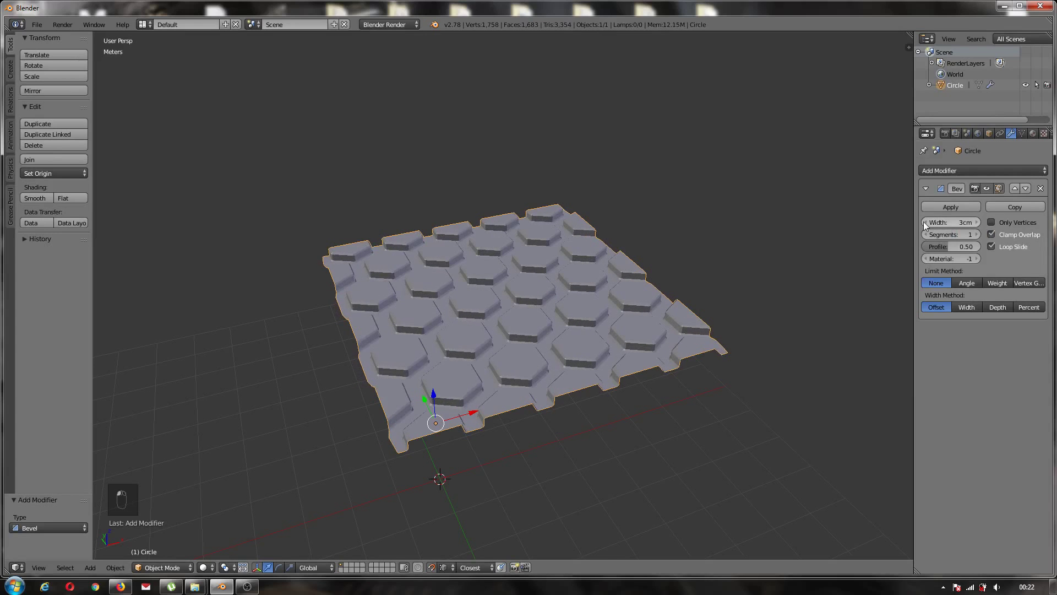
{"action": "left_click_drag", "start_coordinate": [570, 314], "coordinate": [967, 286]}
{"action": "left_click", "coordinate": [968, 286]}
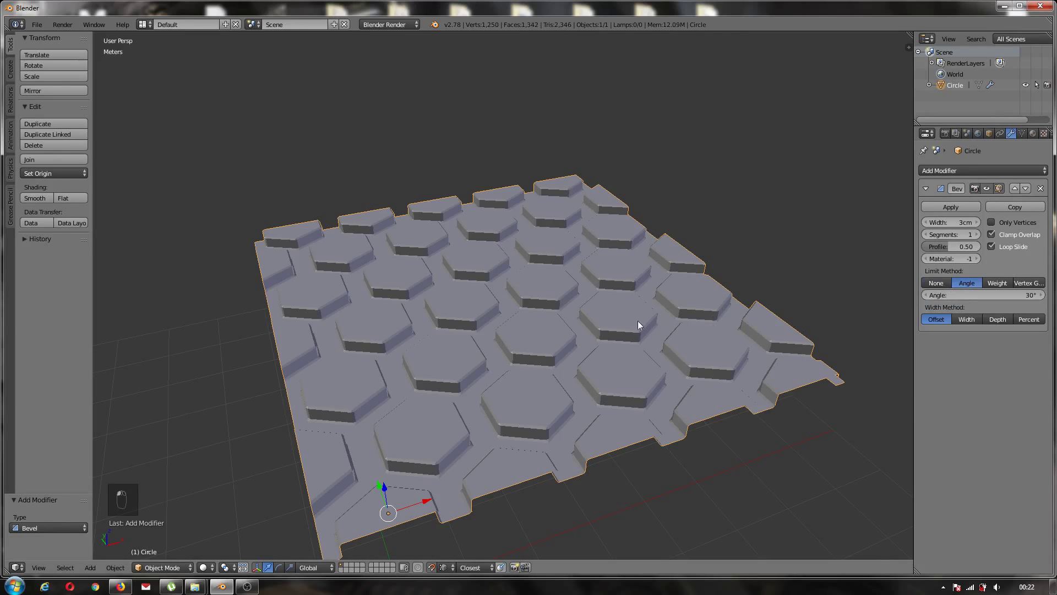
{"action": "left_click_drag", "start_coordinate": [637, 321], "coordinate": [592, 315]}
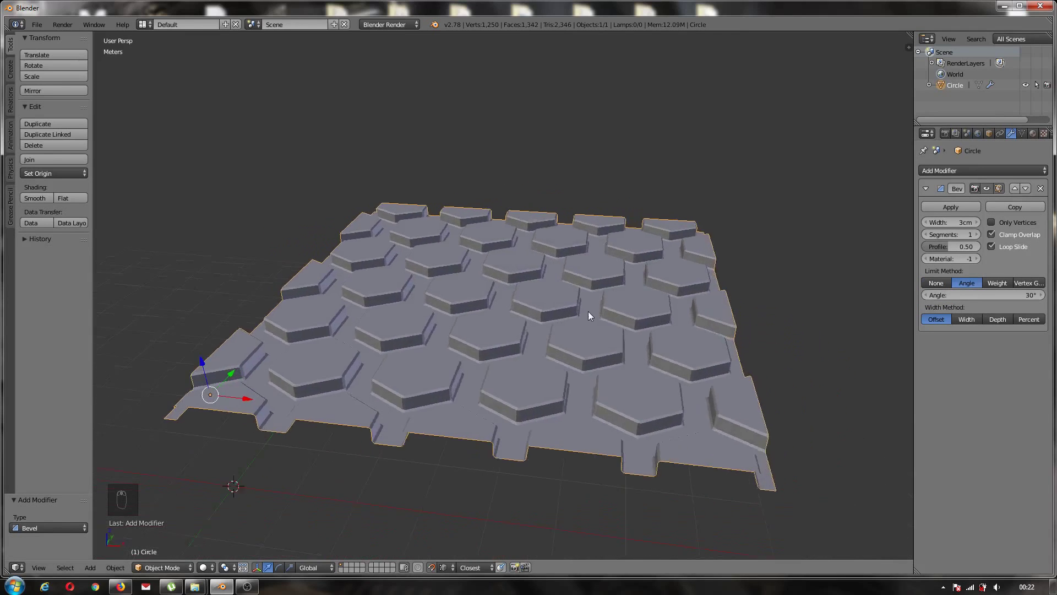